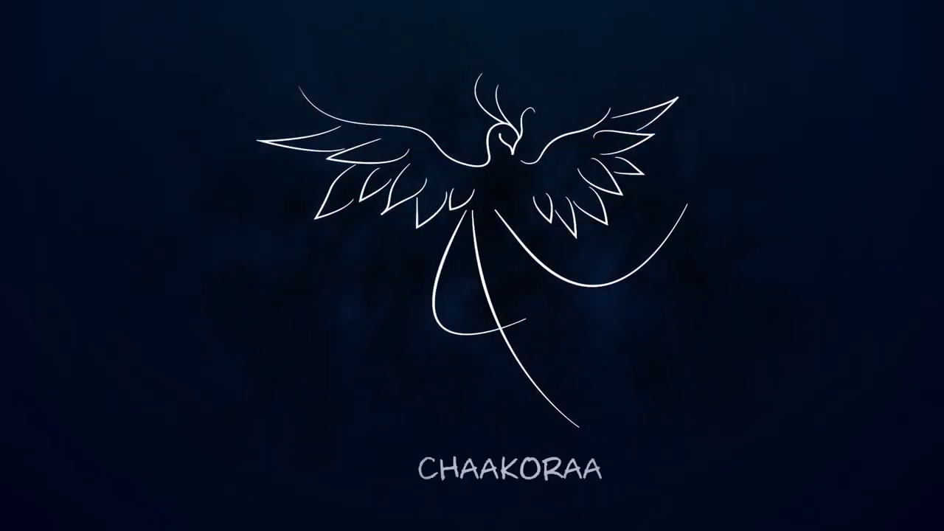
# Zoom the viewport to frame the grey shrine scene in the Layout workspace.
pyautogui.scroll(-3)
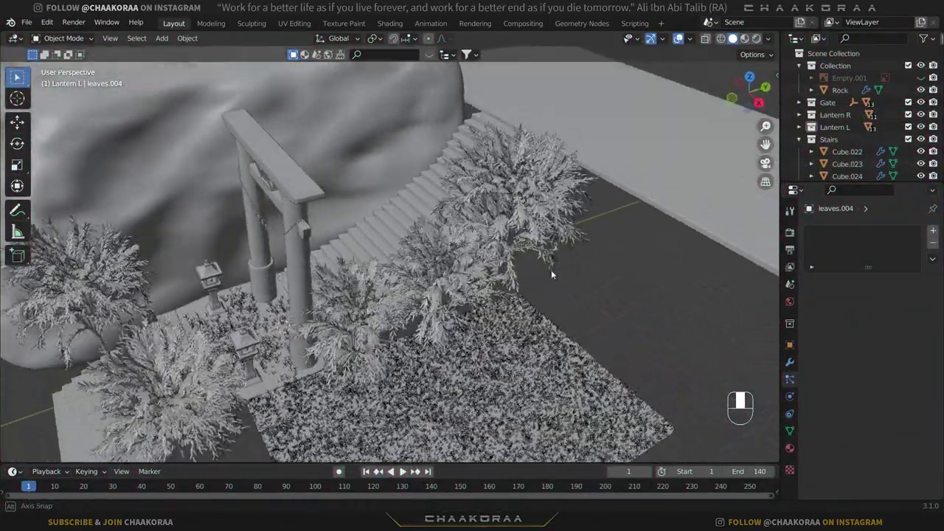
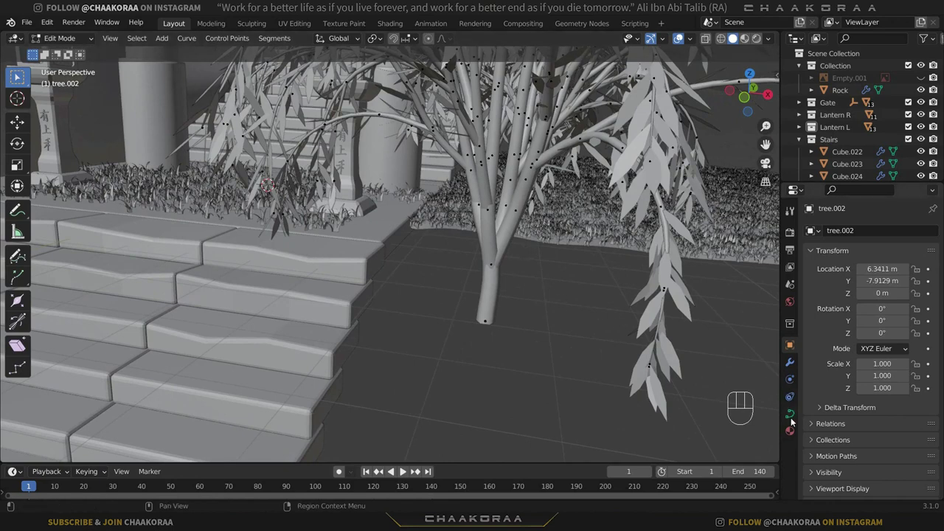
# Orbit the view around tree.002 after leaving edit mode with its curve shape settings shown.
pyautogui.moveTo(794, 420); pyautogui.dragTo(583, 267)
# Leave curve editing on tree.002 and return to Object Mode with its shape settings open.
pyautogui.press('Tab')
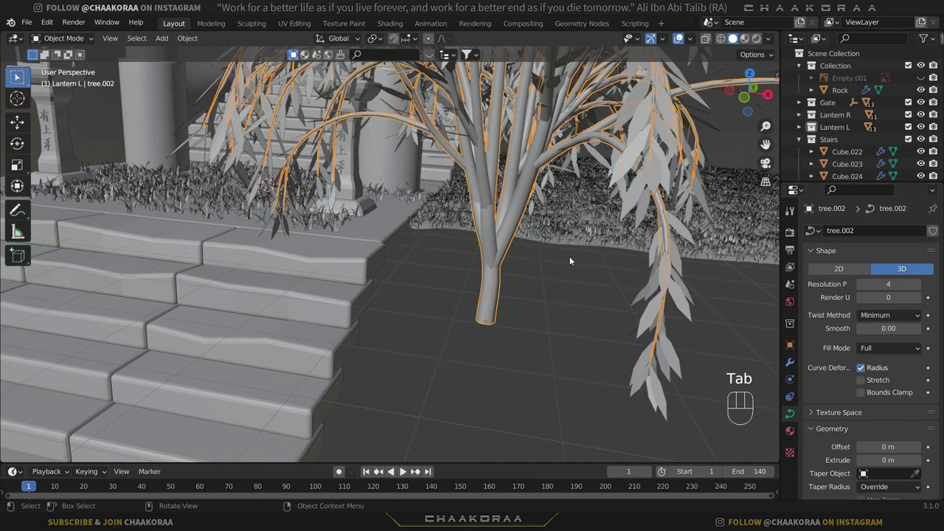
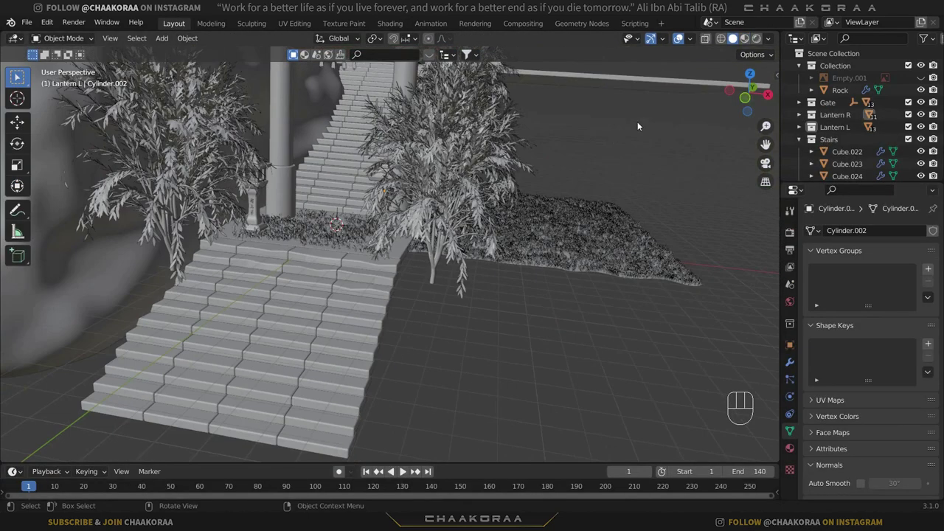
# Switch to Material Preview shading and frame the red gate and glowing stone lanterns up close.
pyautogui.click(568, 154)
pyautogui.moveTo(234, 197); pyautogui.dragTo(390, 200)
pyautogui.moveTo(384, 189); pyautogui.dragTo(415, 197)
pyautogui.moveTo(382, 185); pyautogui.dragTo(396, 211)
pyautogui.moveTo(423, 238); pyautogui.dragTo(441, 234)
pyautogui.middleClick(442, 215)
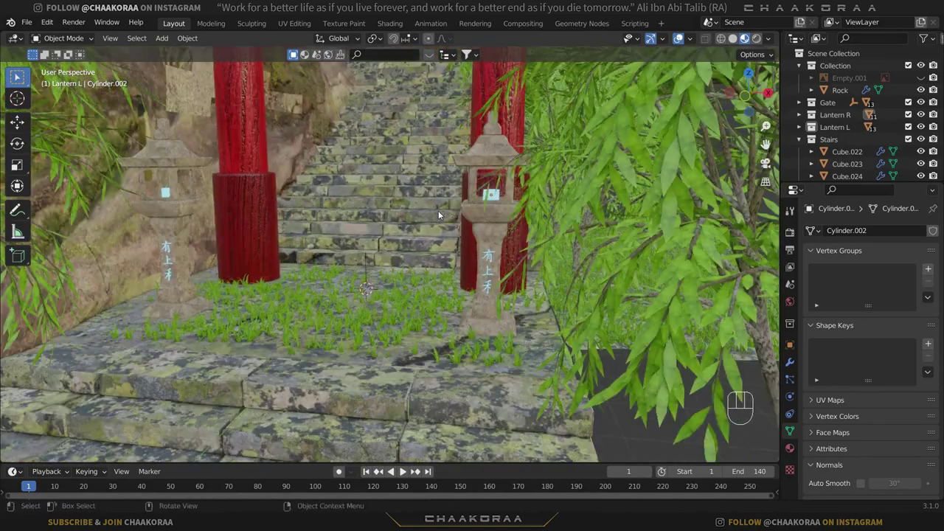